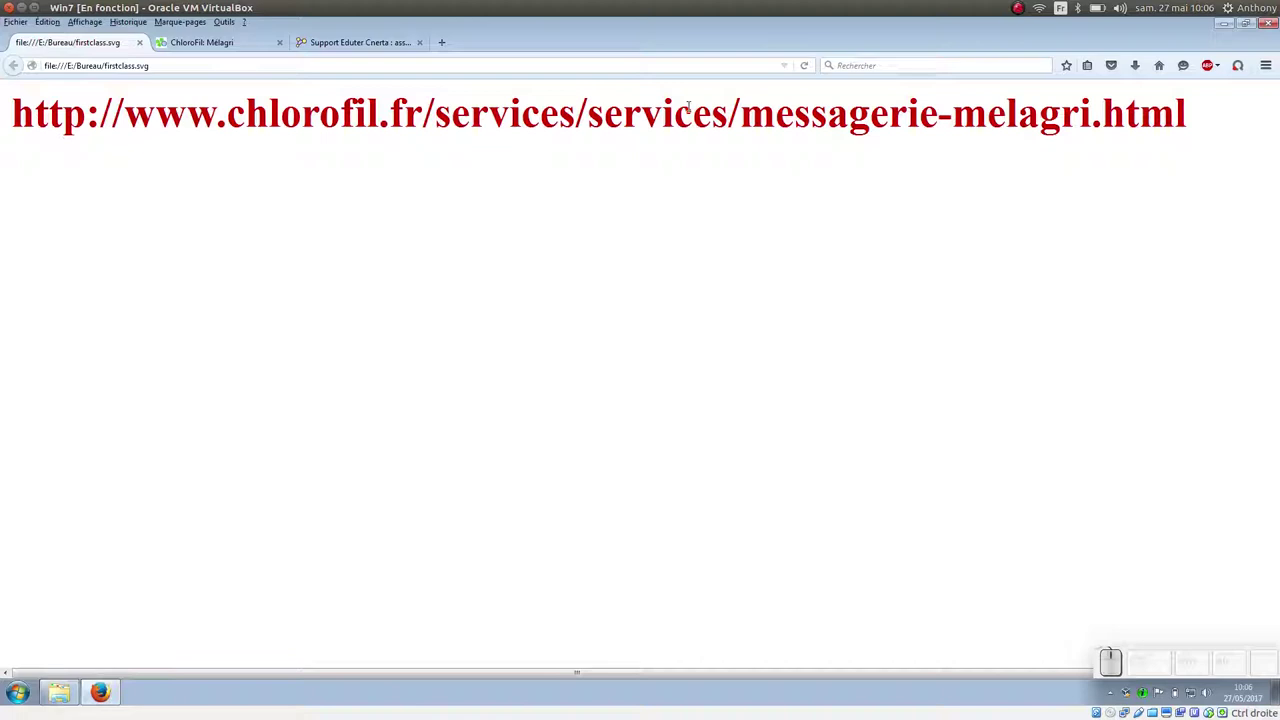
# Show the ChloroFil Mélagri messaging page with the Eduter-Cnerta FirstClass download link
pyautogui.click(214, 45)
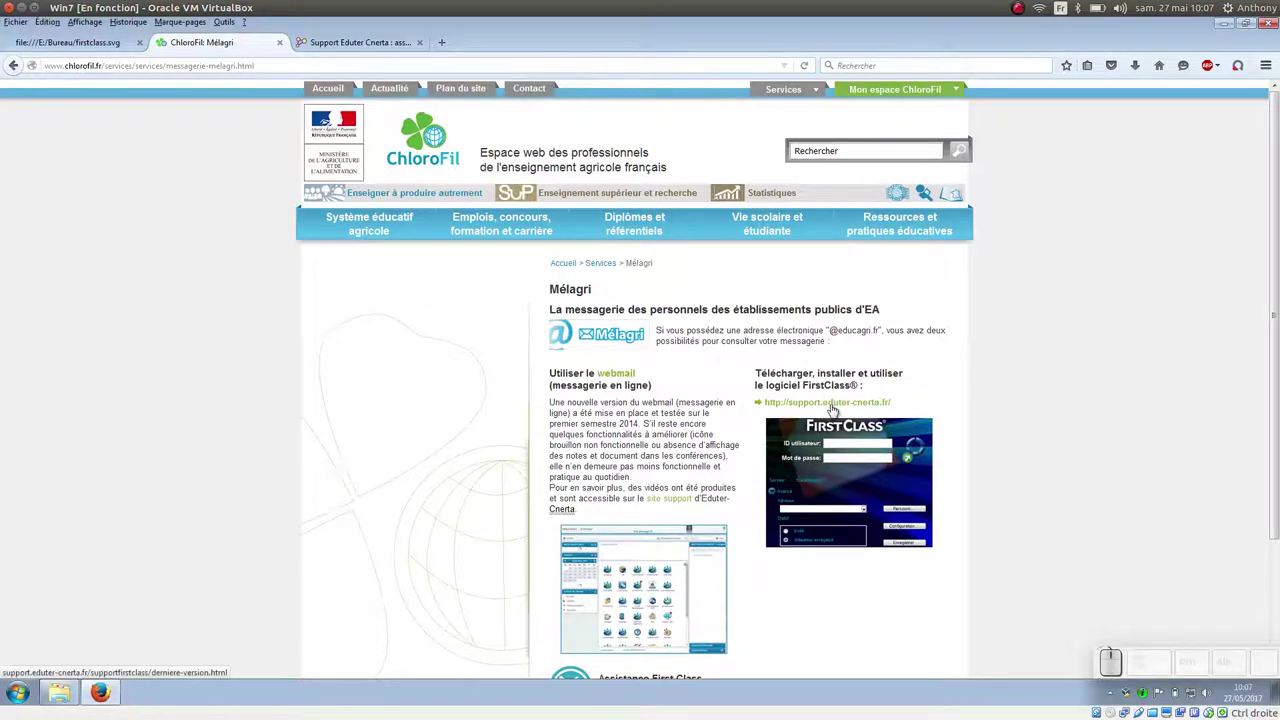
# Download 'Client FirstClass 12122 pour Windows' to the Bureau and launch the installer from Downloads
pyautogui.click(388, 40)
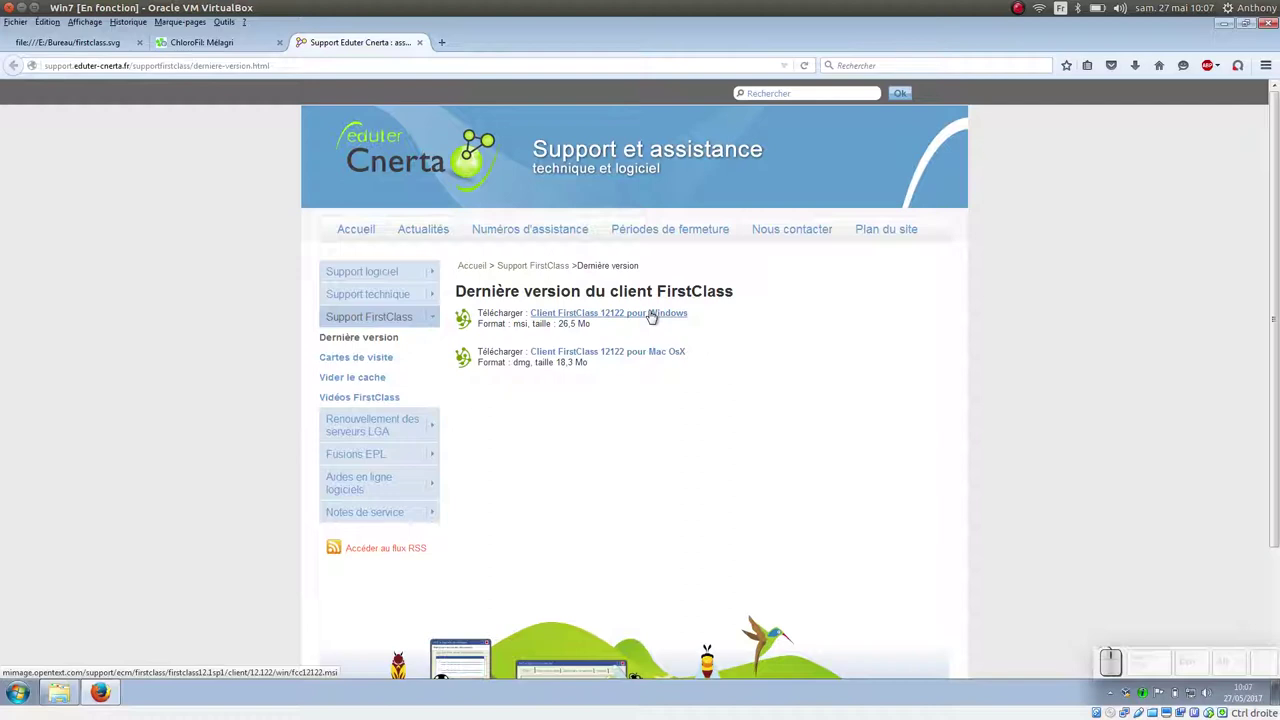
pyautogui.click(659, 320)
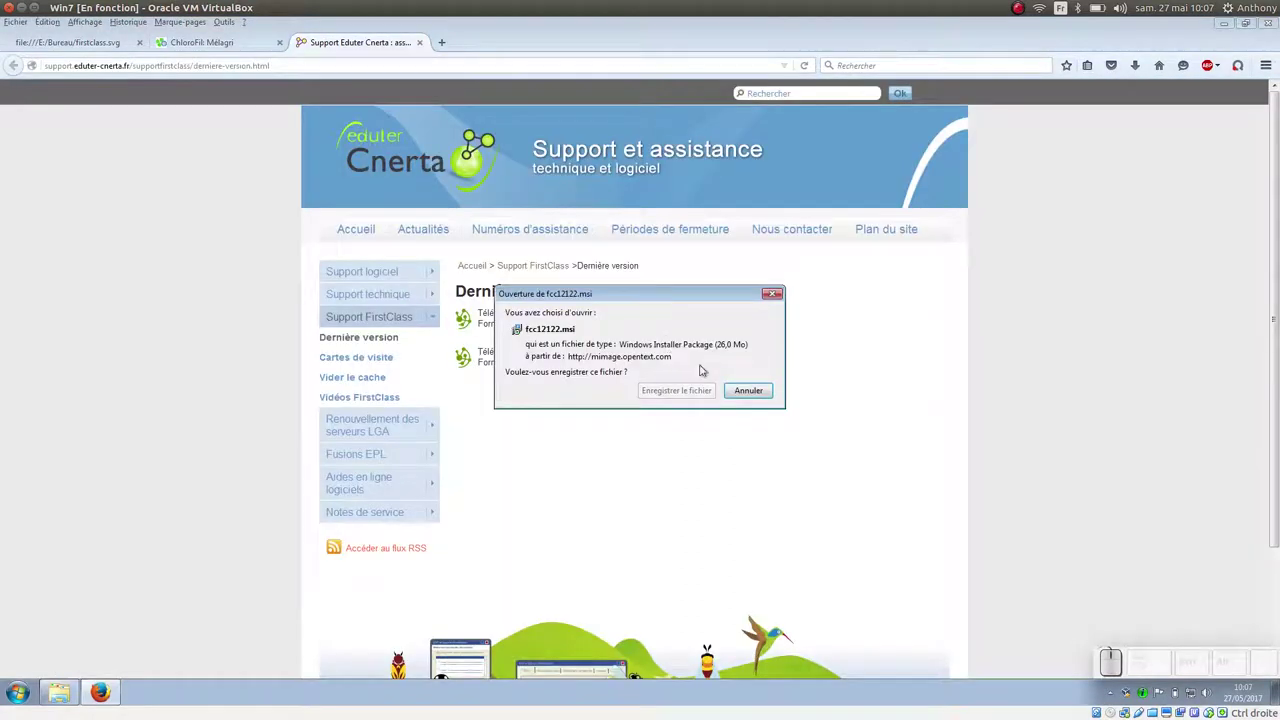
pyautogui.click(707, 397)
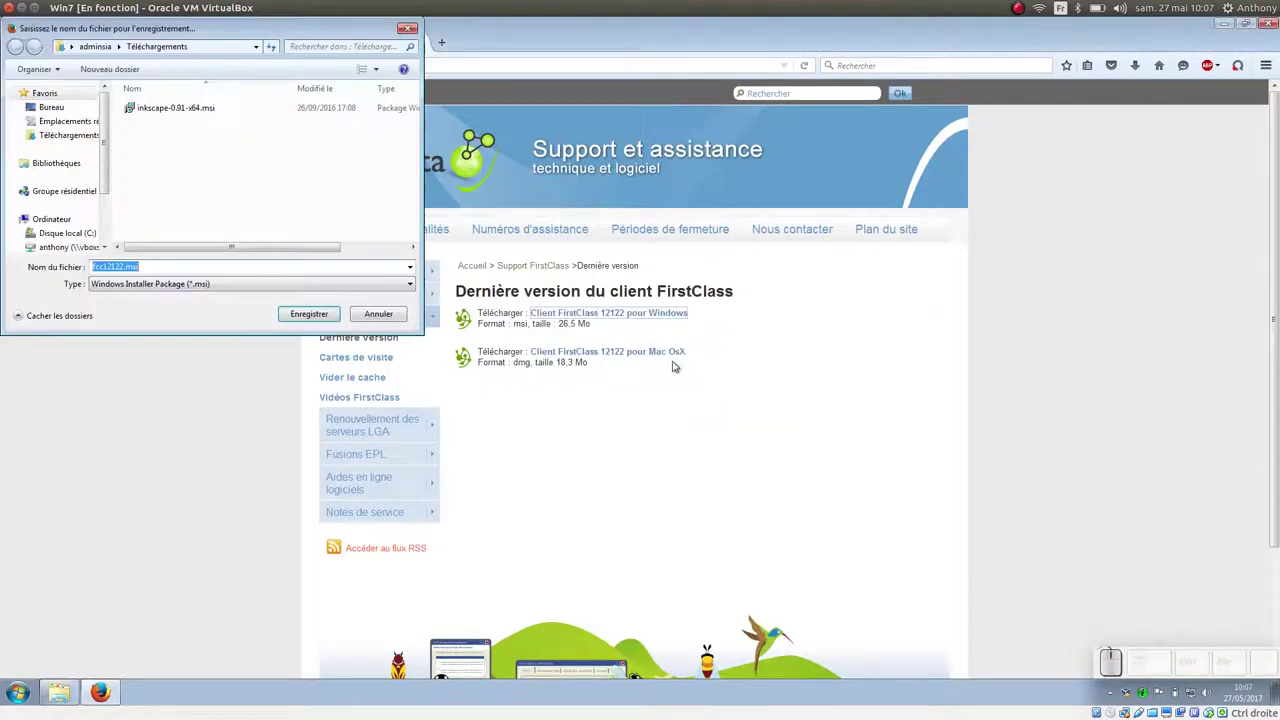
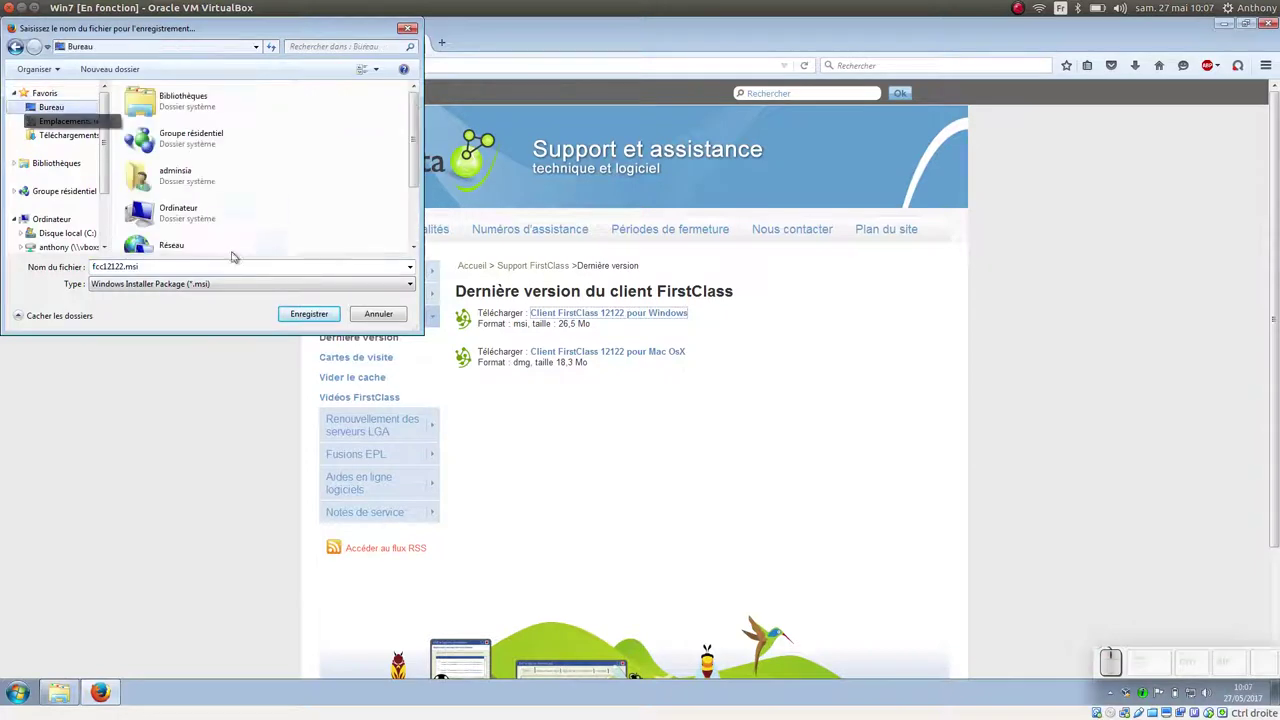
pyautogui.click(323, 320)
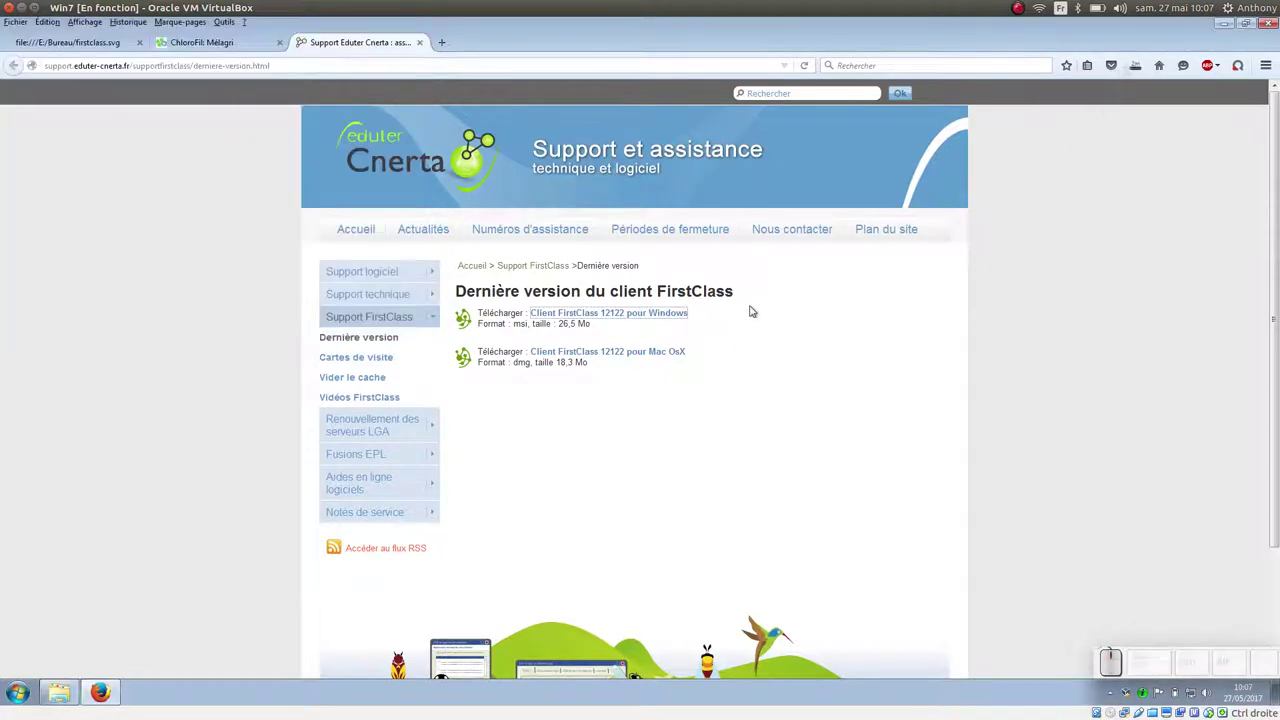
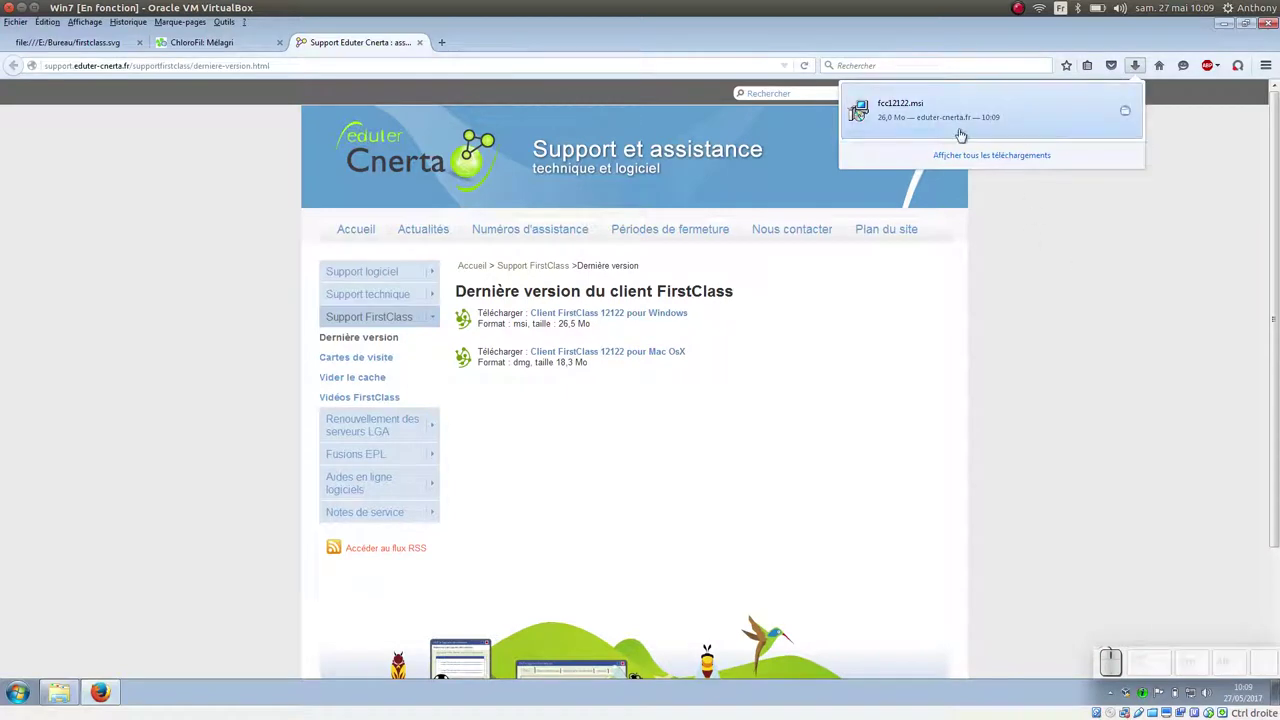
pyautogui.click(939, 124)
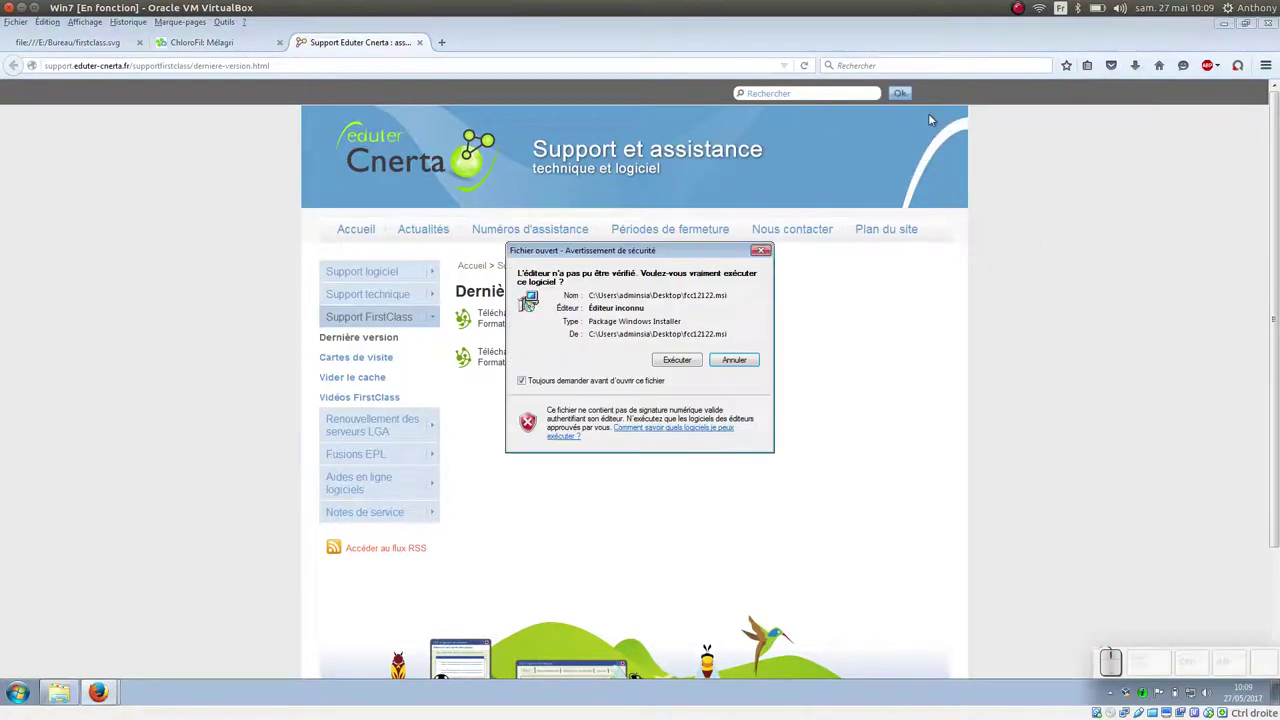
# Run the installer, accept the license, and keep all-users install and the default folder
pyautogui.click(692, 355)
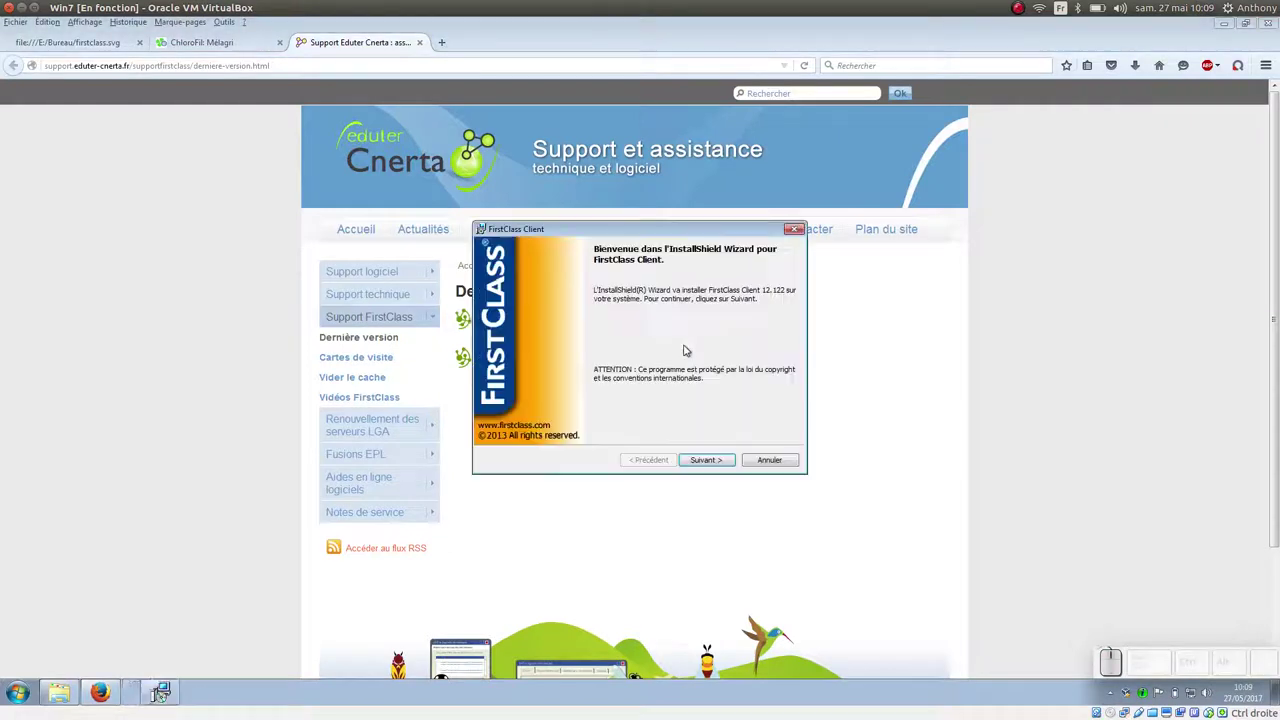
pyautogui.click(715, 460)
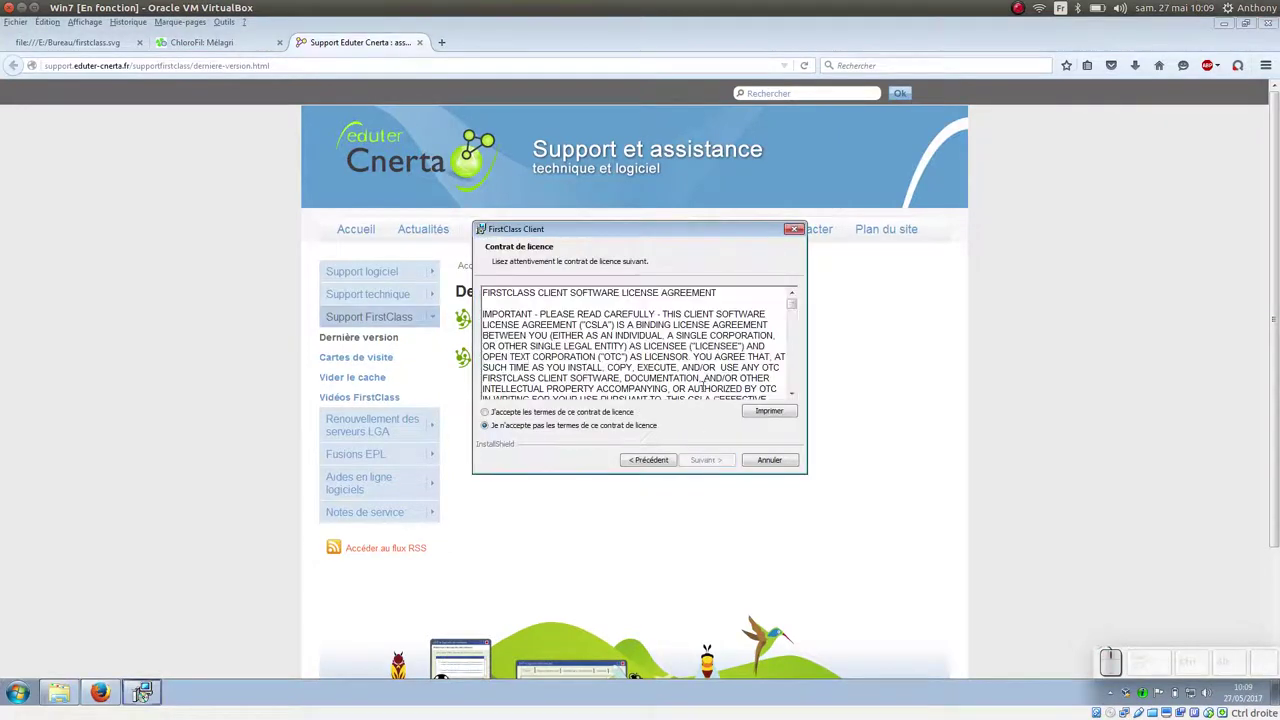
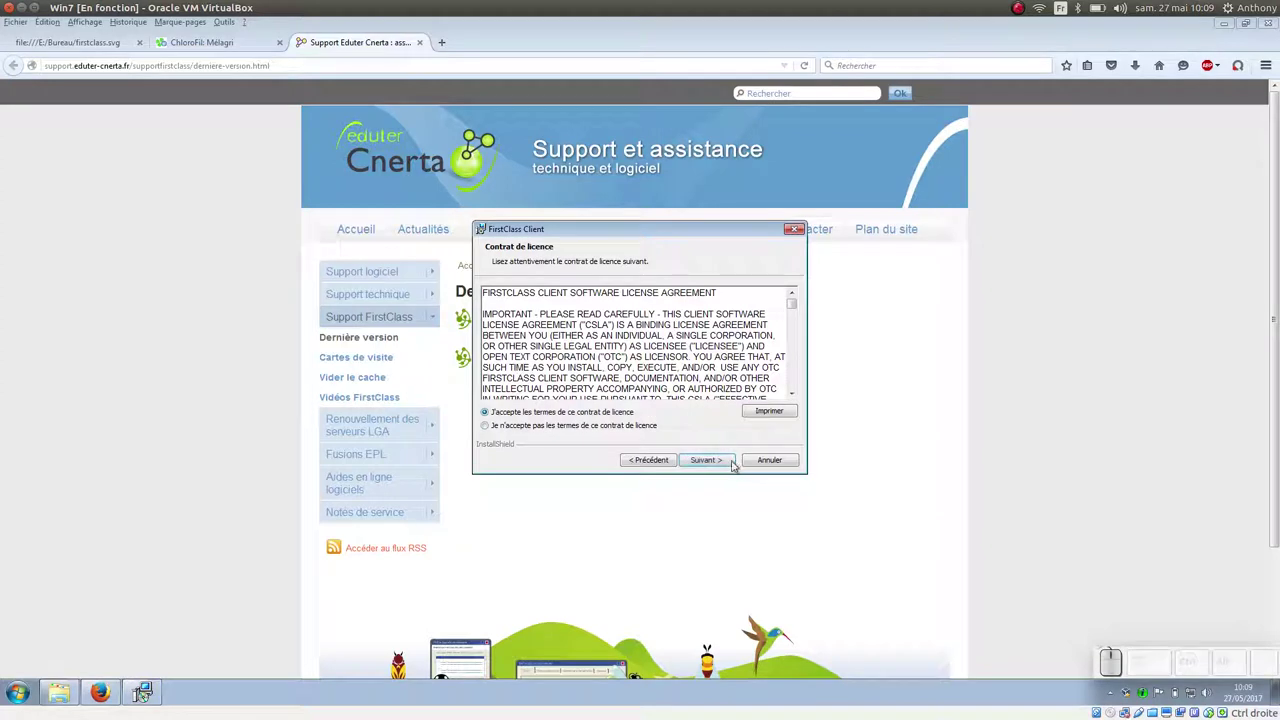
pyautogui.click(732, 457)
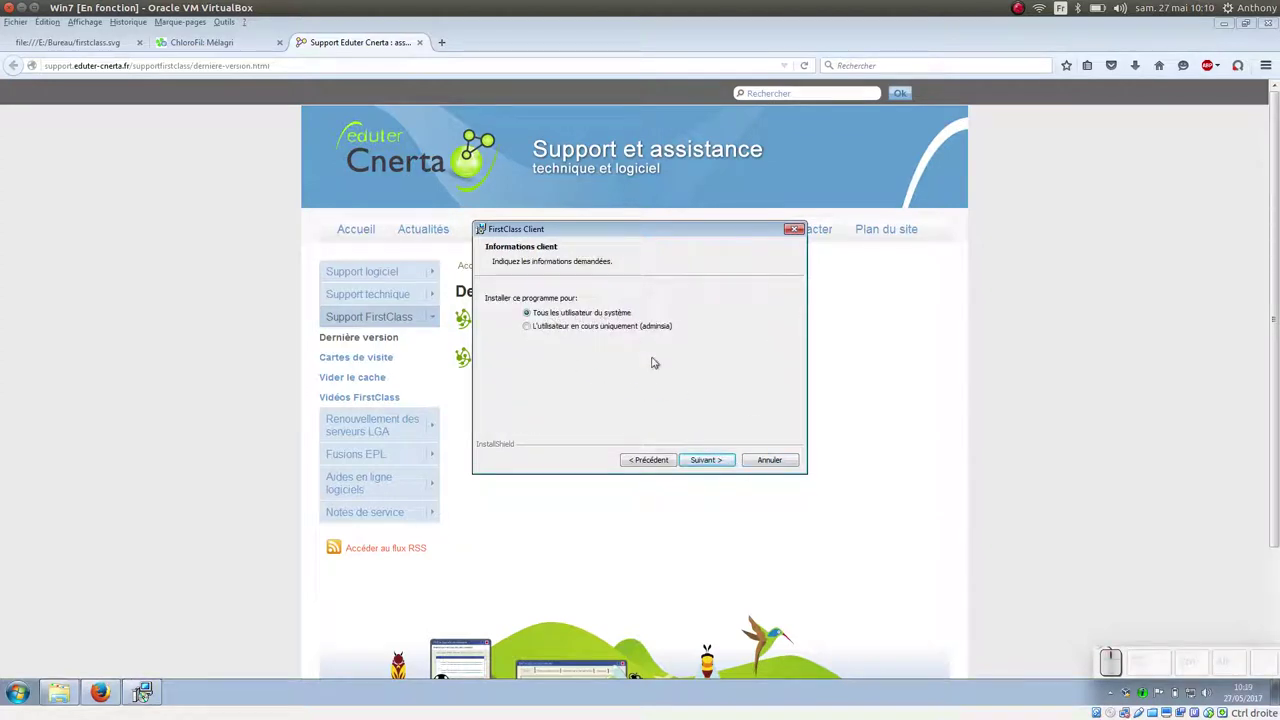
pyautogui.click(729, 463)
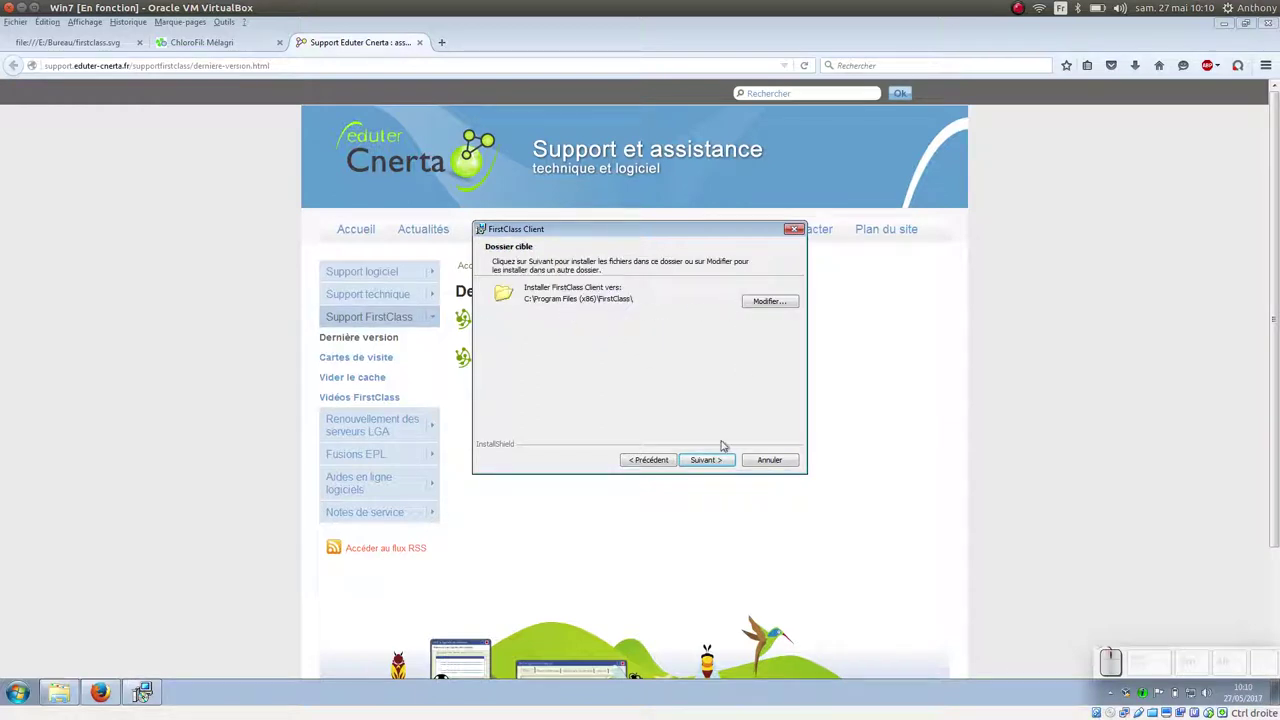
pyautogui.click(717, 459)
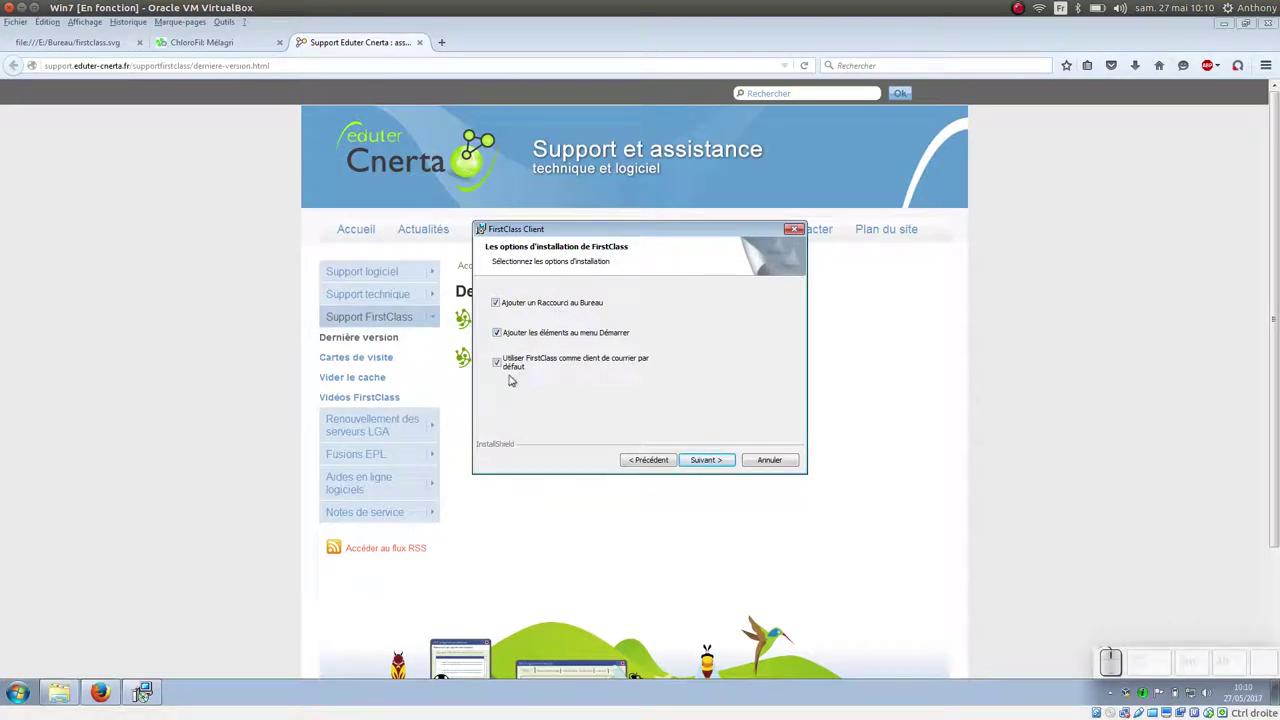
# Disable FirstClass as default mail client, install with UAC approval, and close the wizard
pyautogui.click(508, 365)
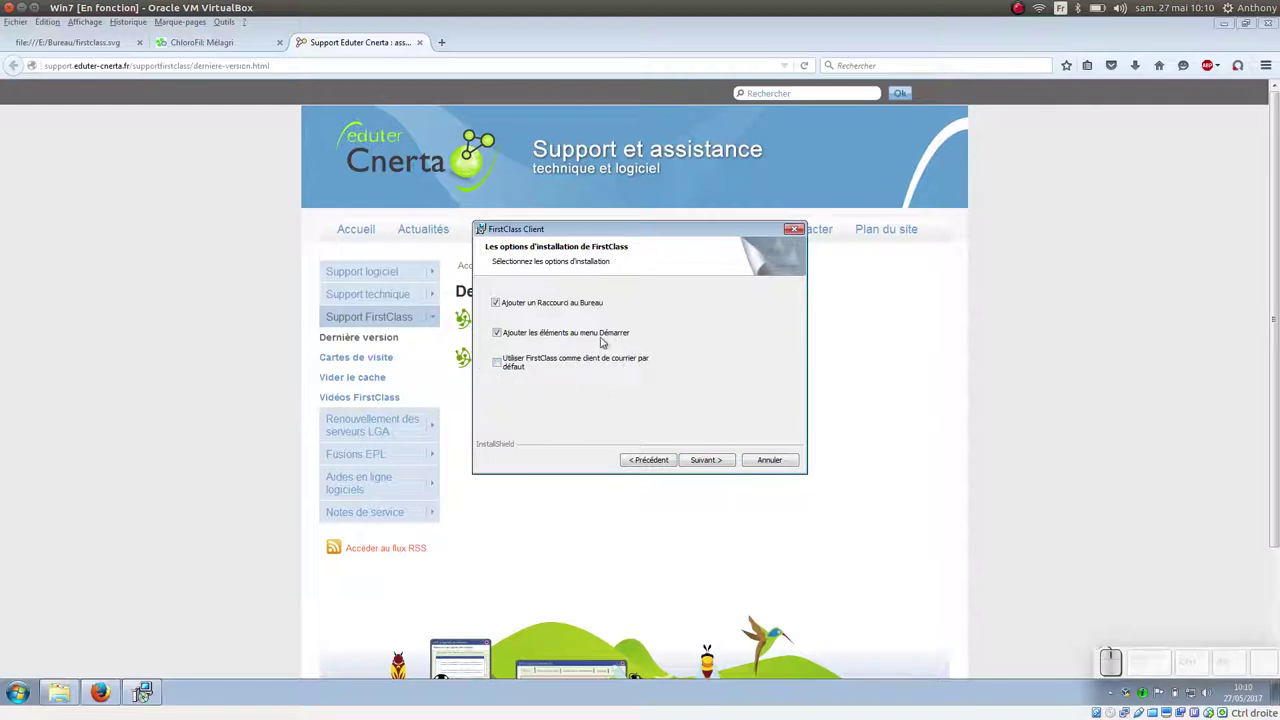
pyautogui.click(729, 462)
pyautogui.click(726, 462)
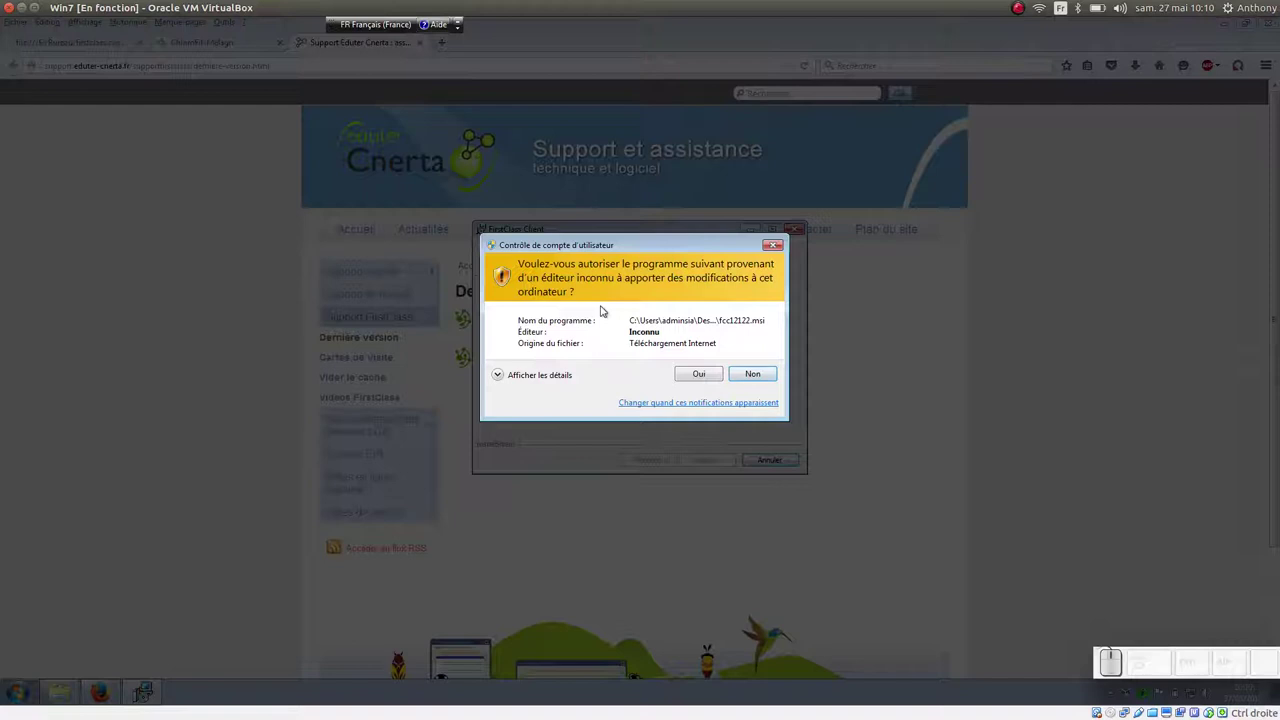
pyautogui.click(709, 373)
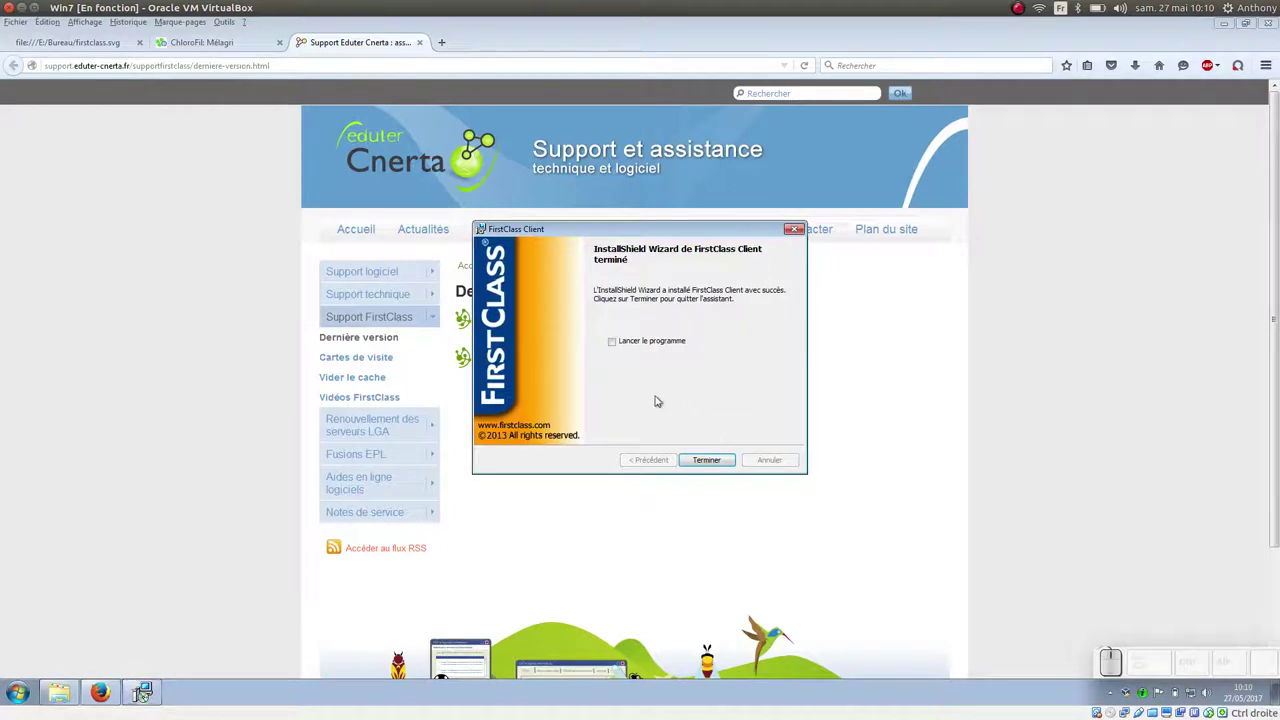
pyautogui.click(727, 463)
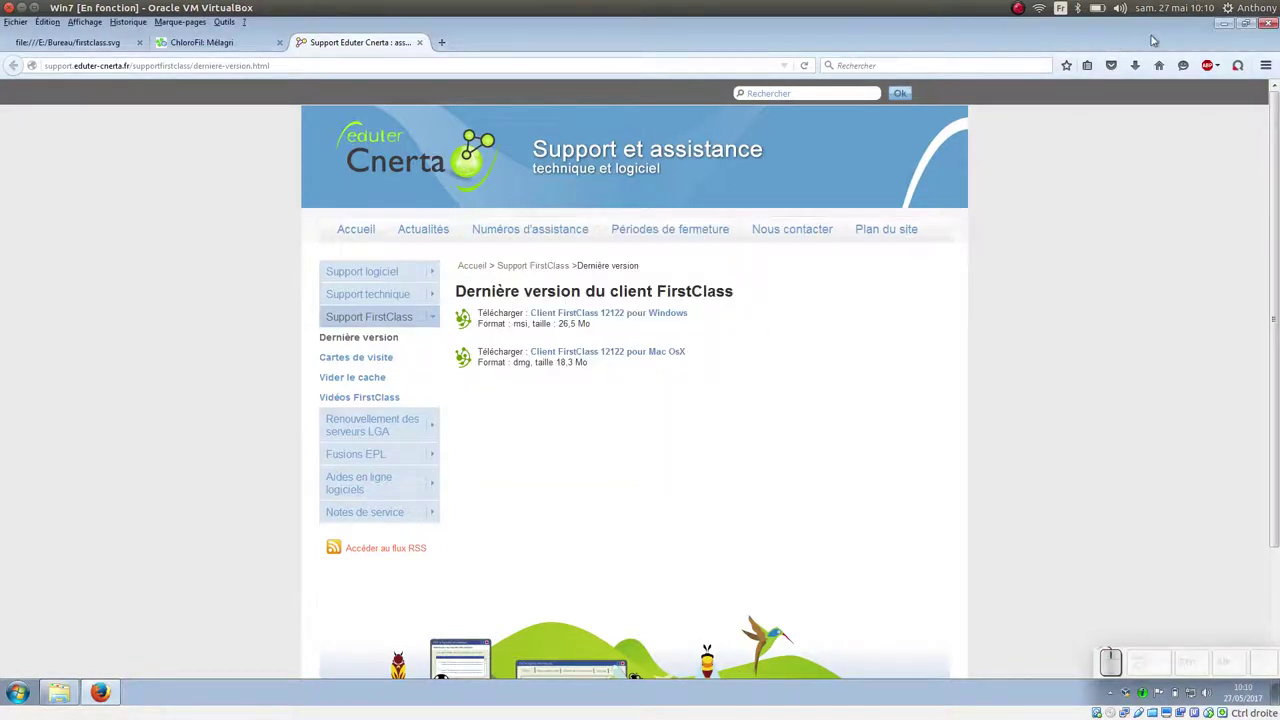
# Minimize Firefox and launch FirstClass from its desktop shortcut
pyautogui.click(1230, 30)
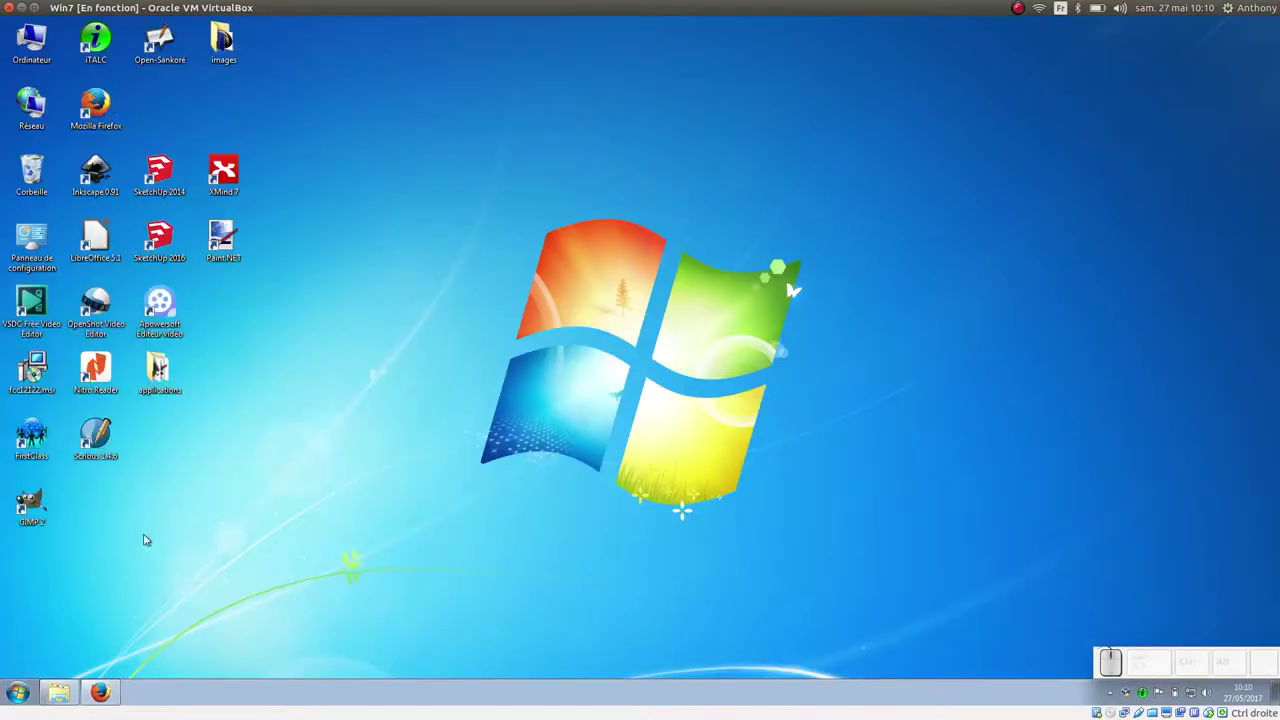
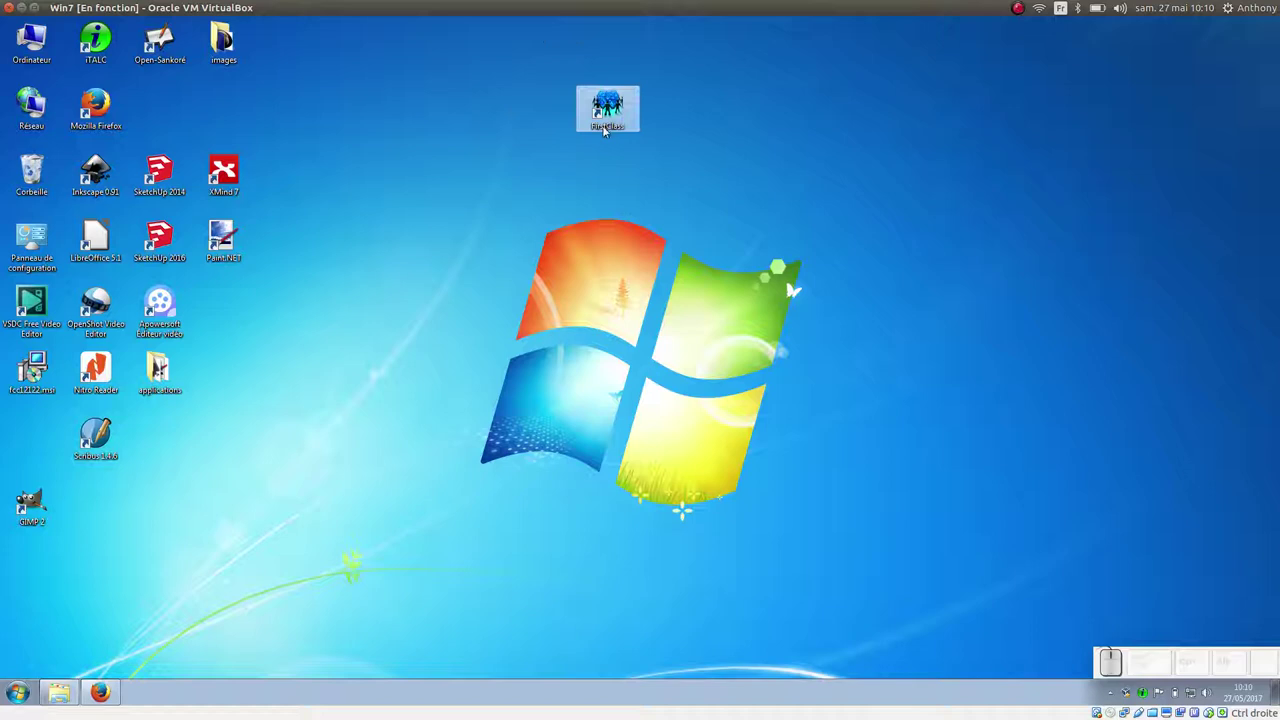
pyautogui.click(618, 113)
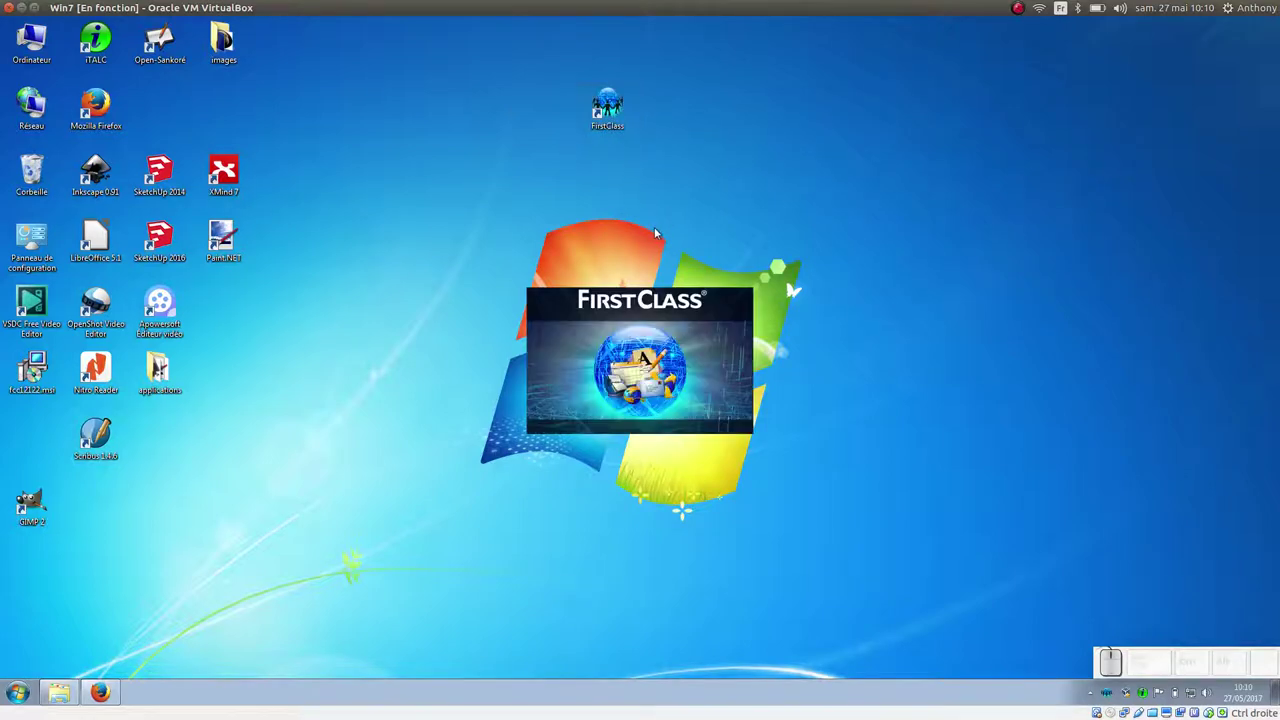
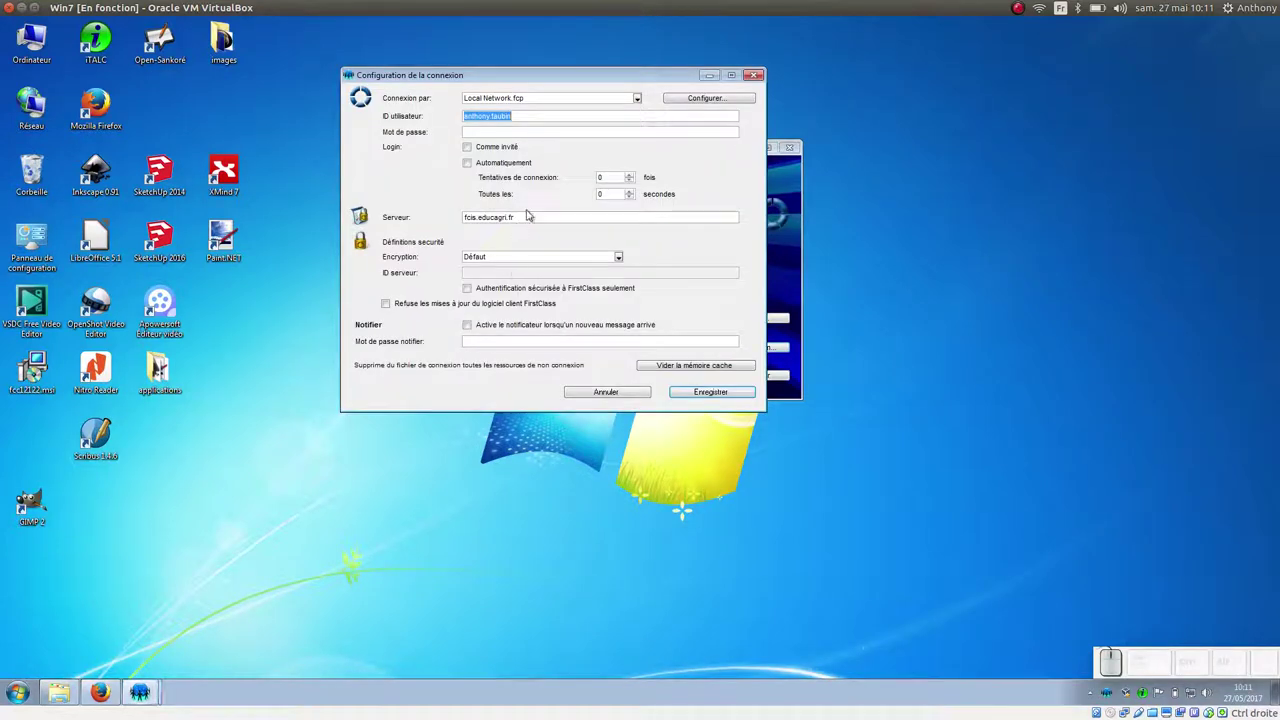
pyautogui.click(532, 218)
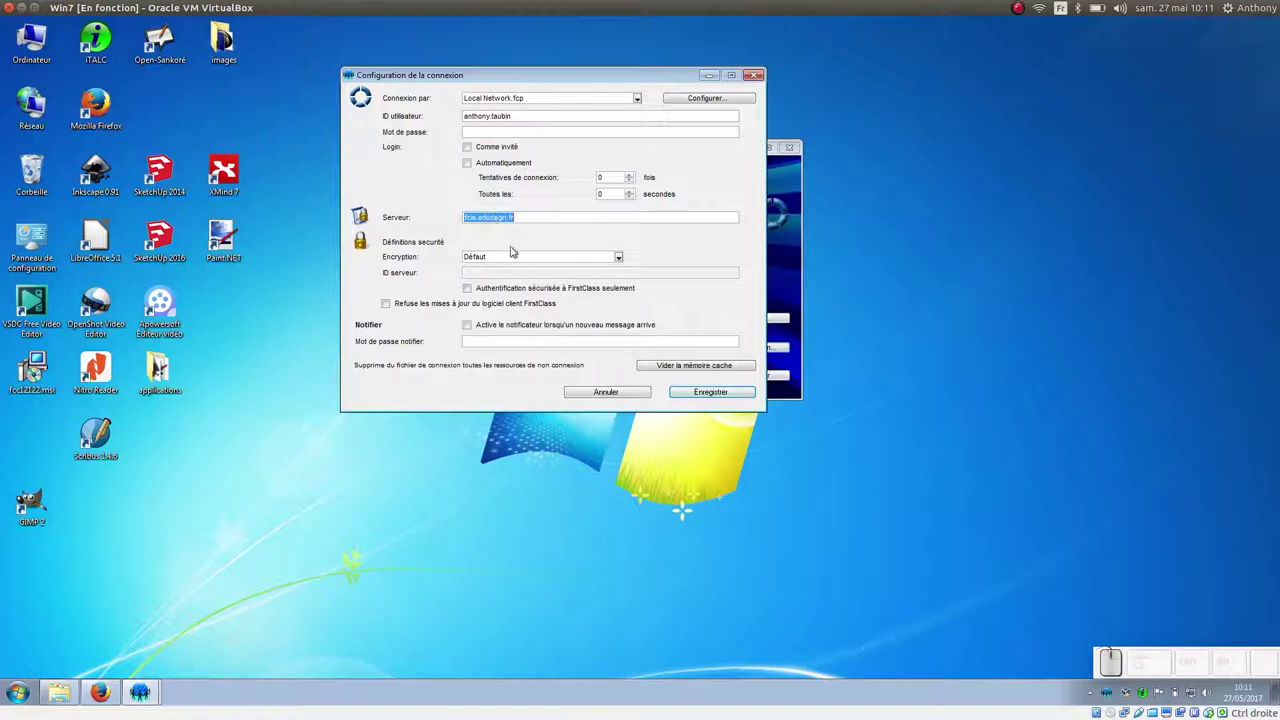
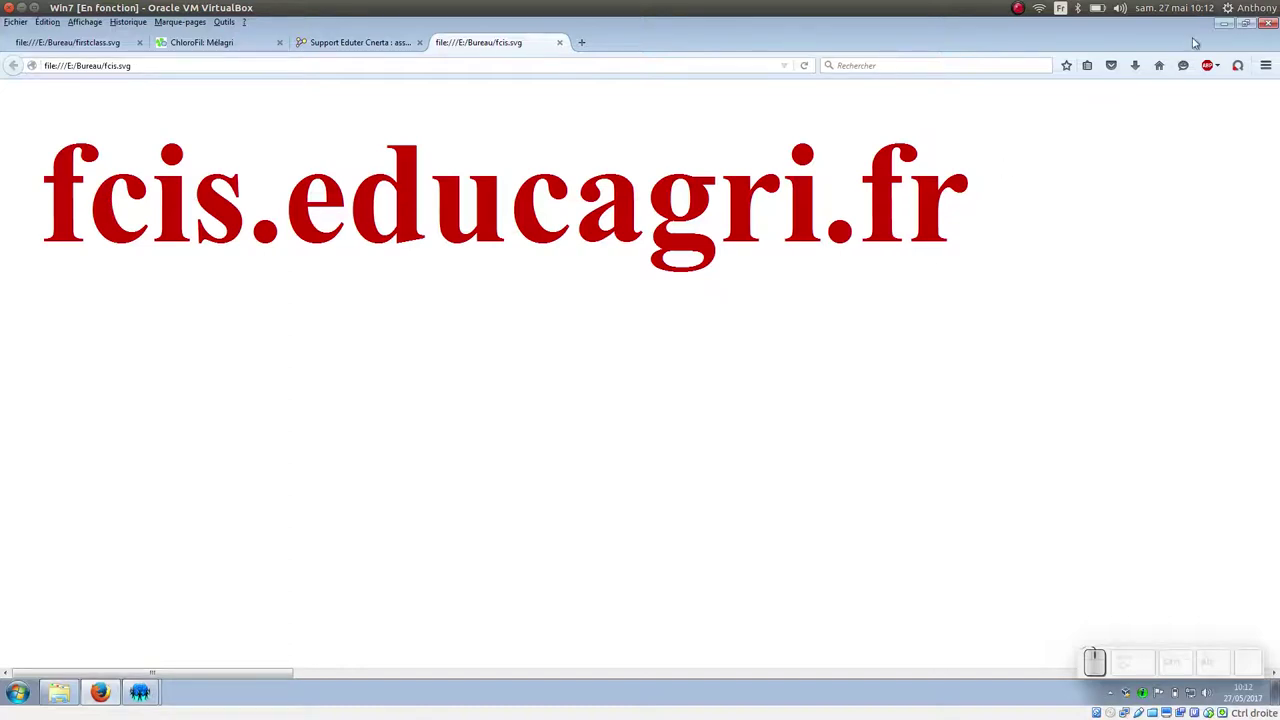
pyautogui.click(1234, 28)
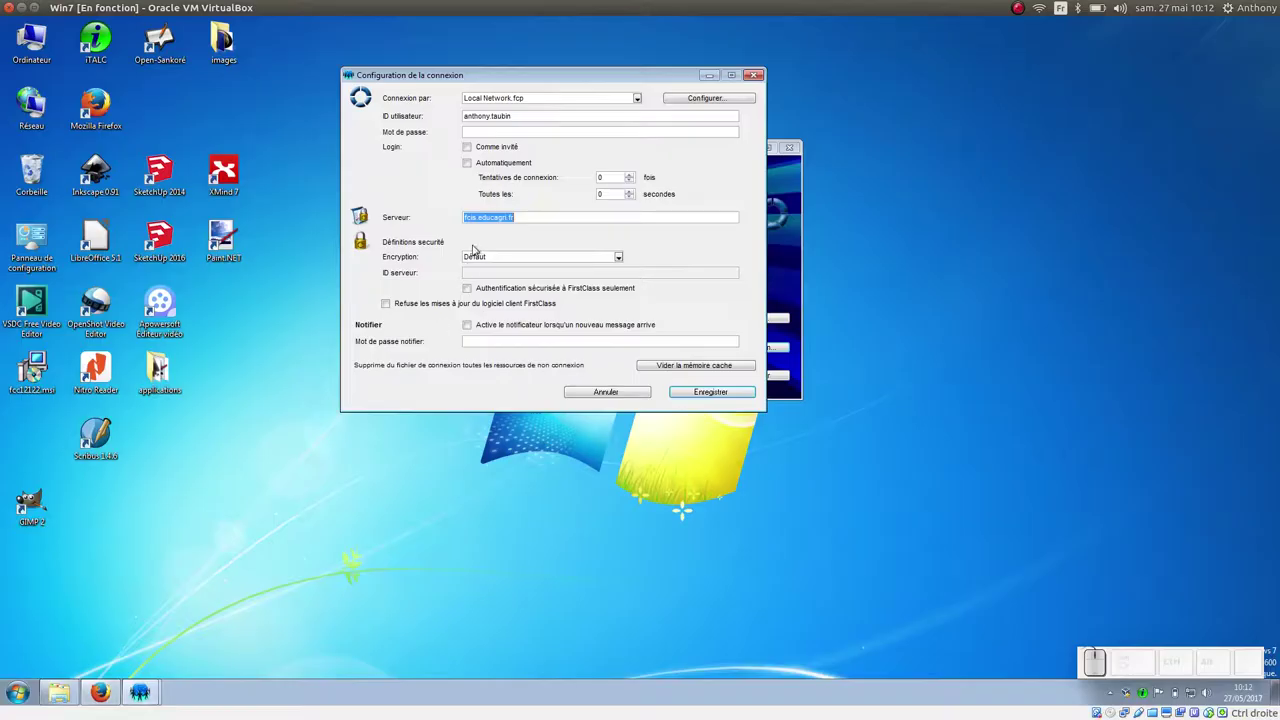
# Save the connection settings and log in, reaching the Bureau on fcis.educagri.fr
pyautogui.click(701, 395)
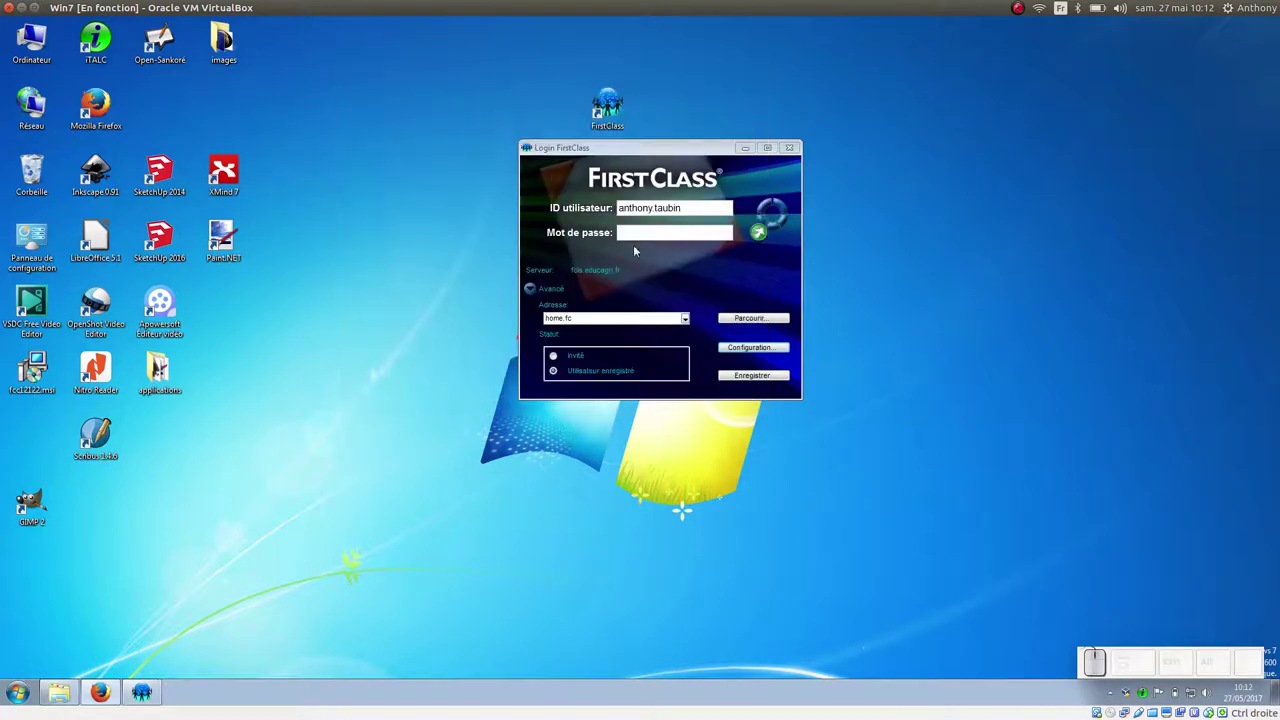
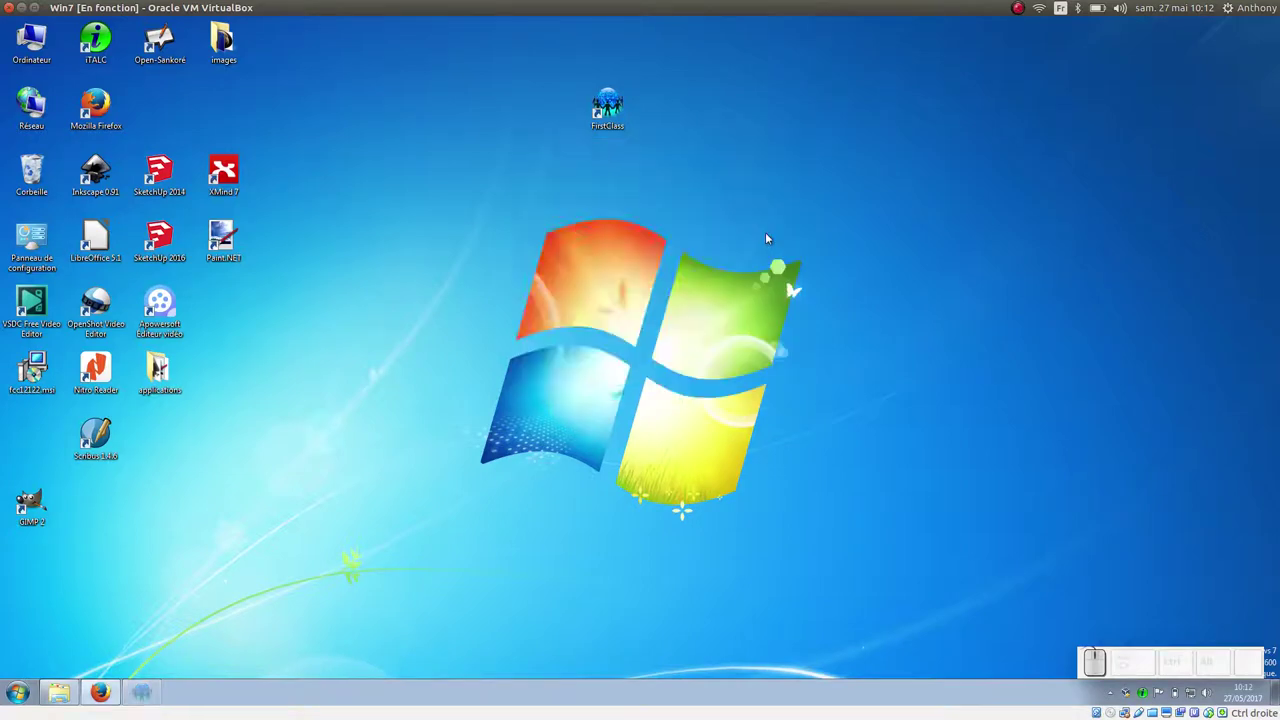
pyautogui.moveTo(434, 33); pyautogui.dragTo(779, 47)
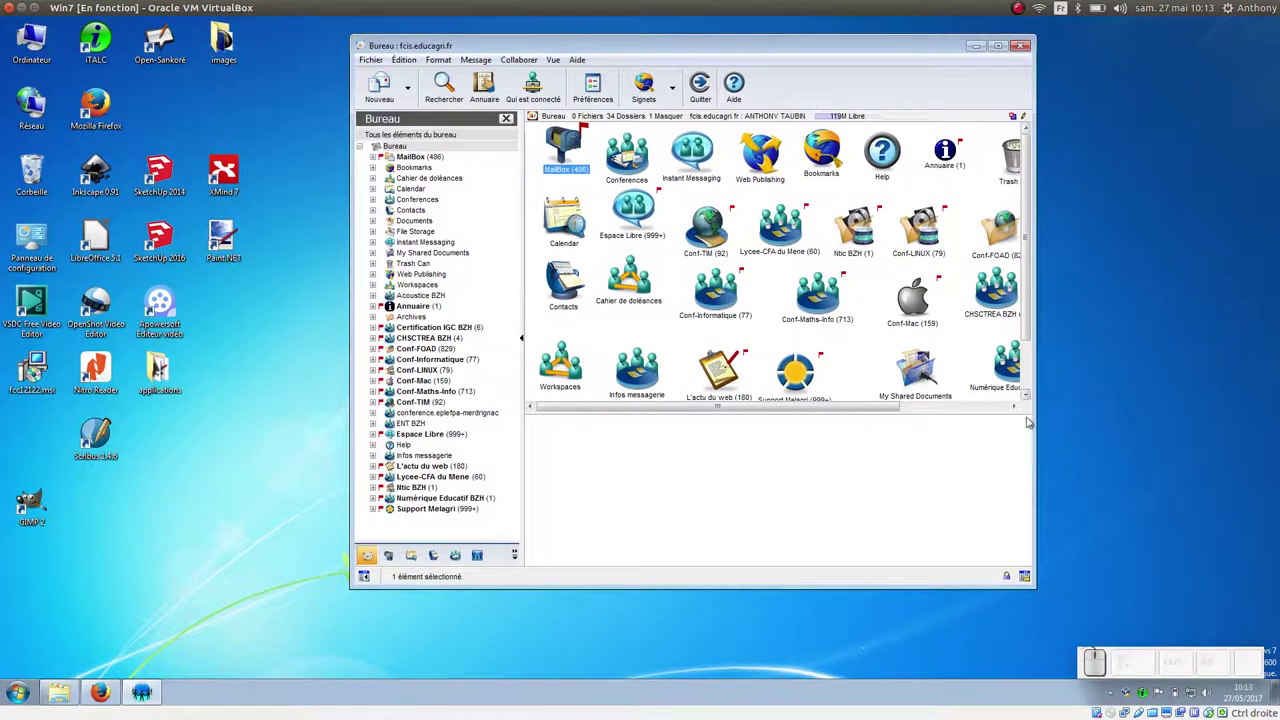
# Maximize the Bureau window and open the Annuaire directory
pyautogui.click(939, 44)
pyautogui.click(949, 49)
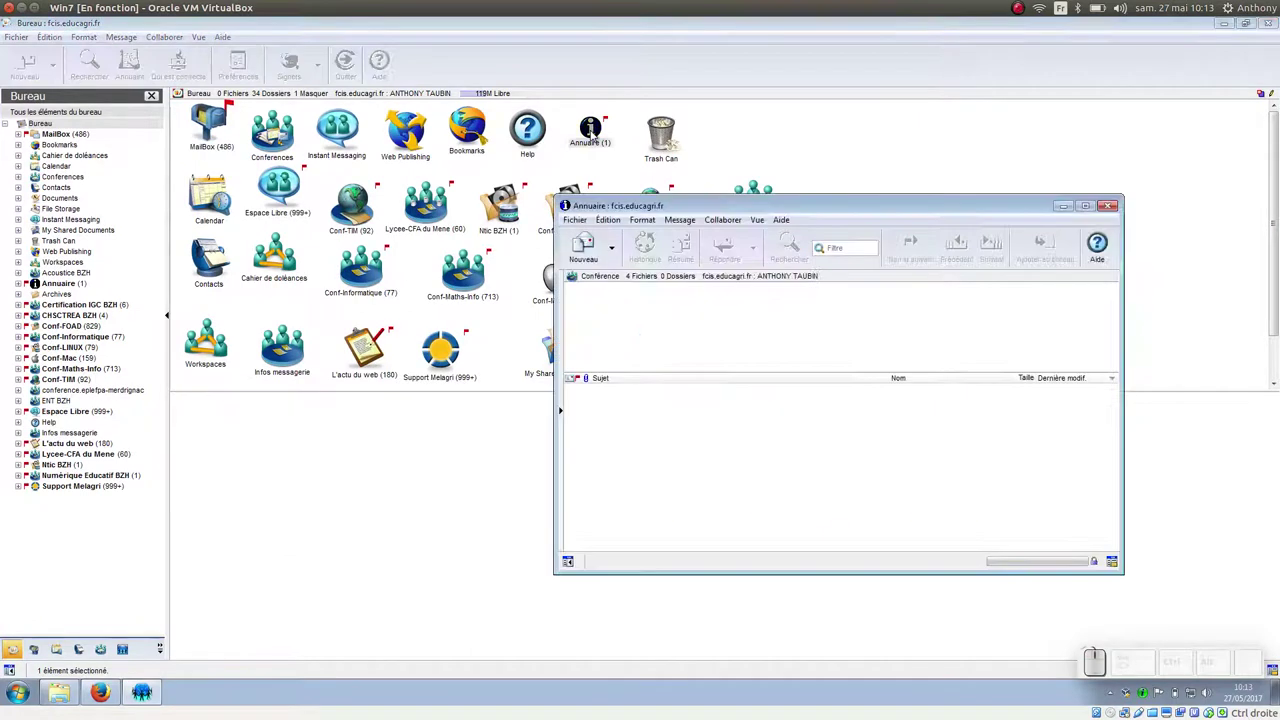
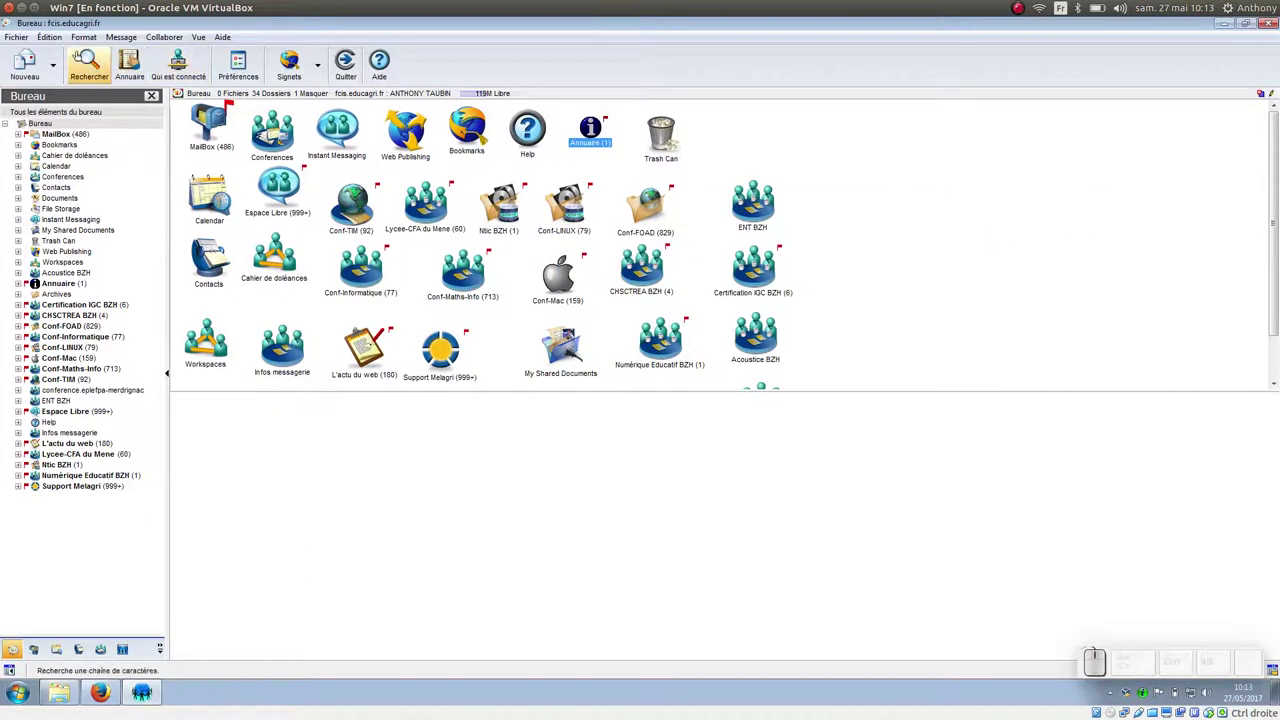
pyautogui.click(70, 35)
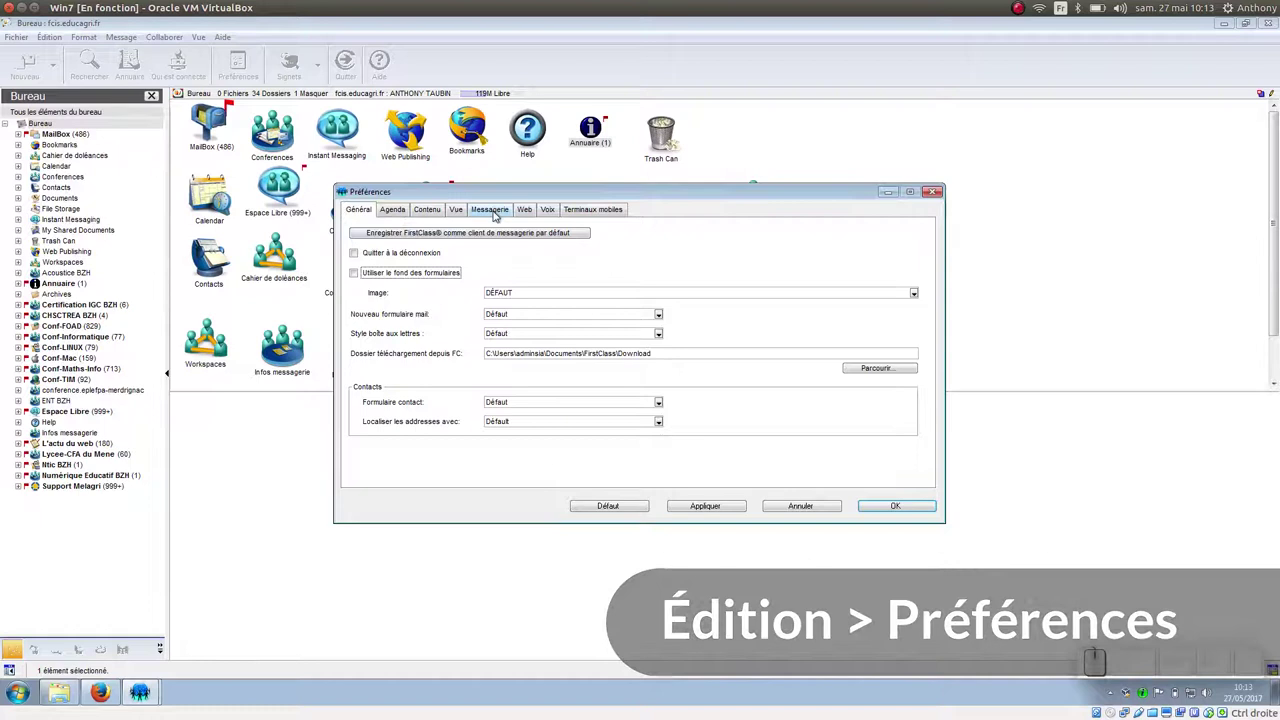
pyautogui.click(486, 214)
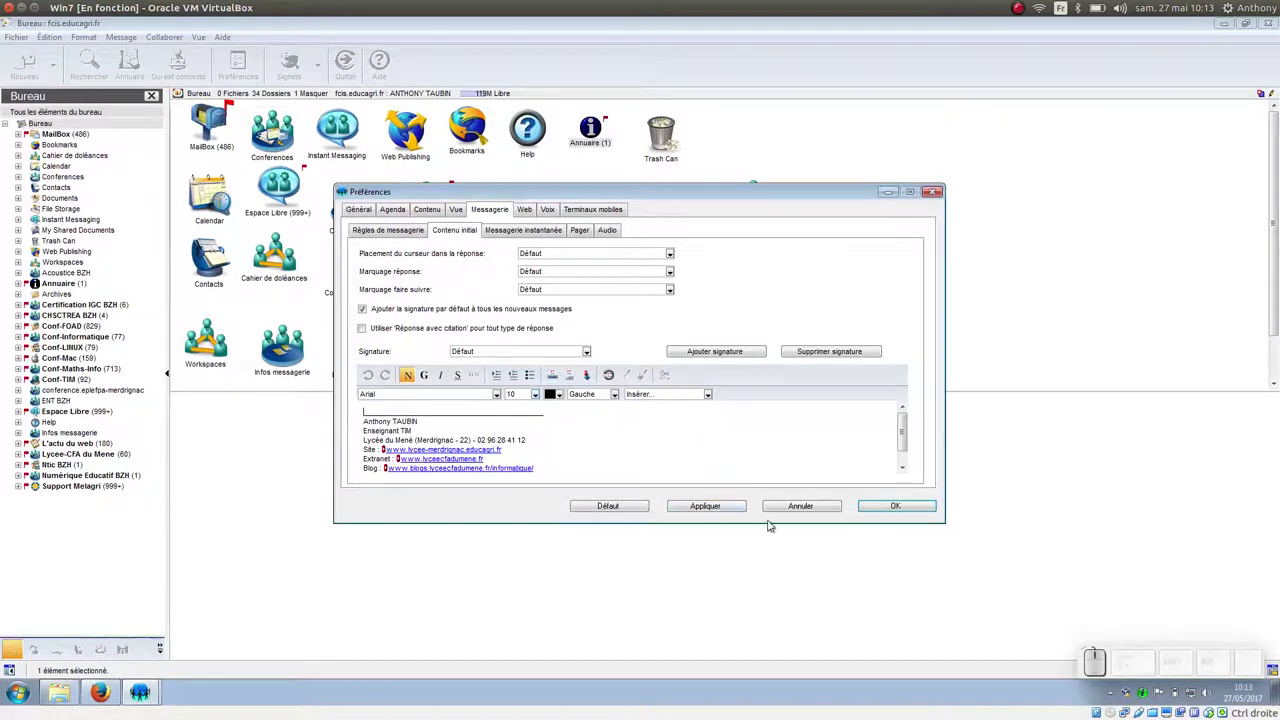
pyautogui.click(842, 505)
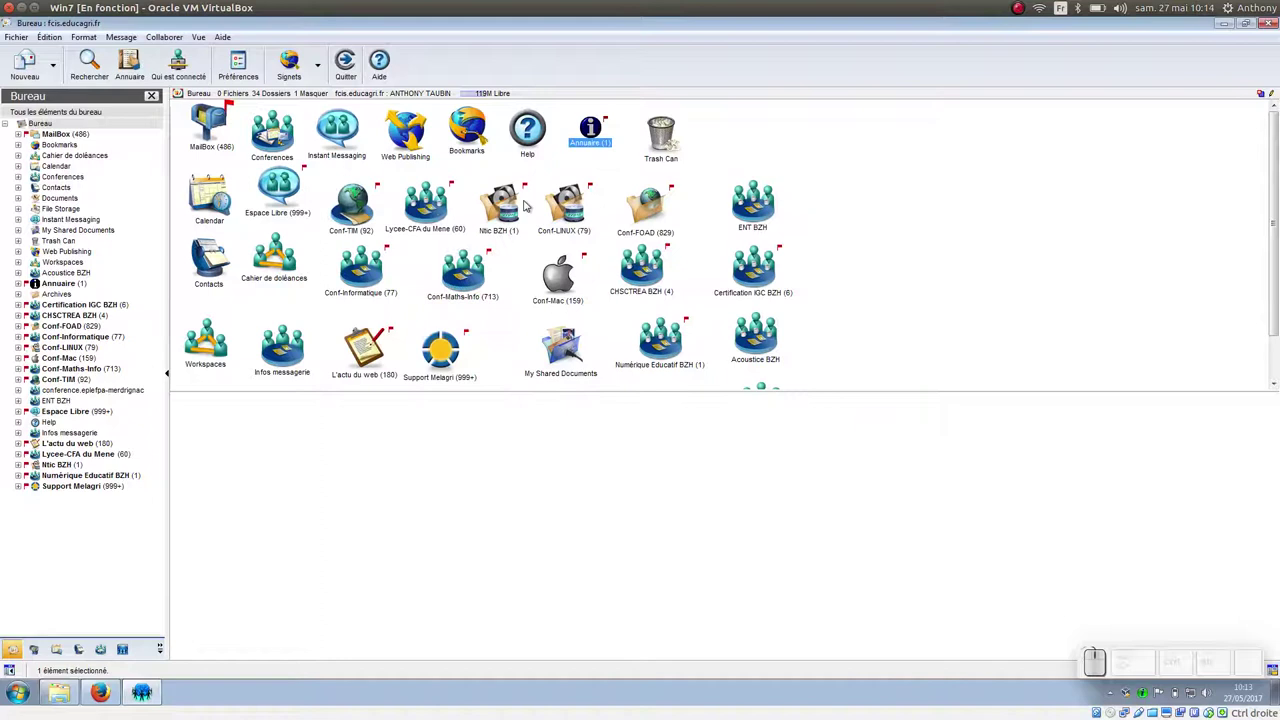
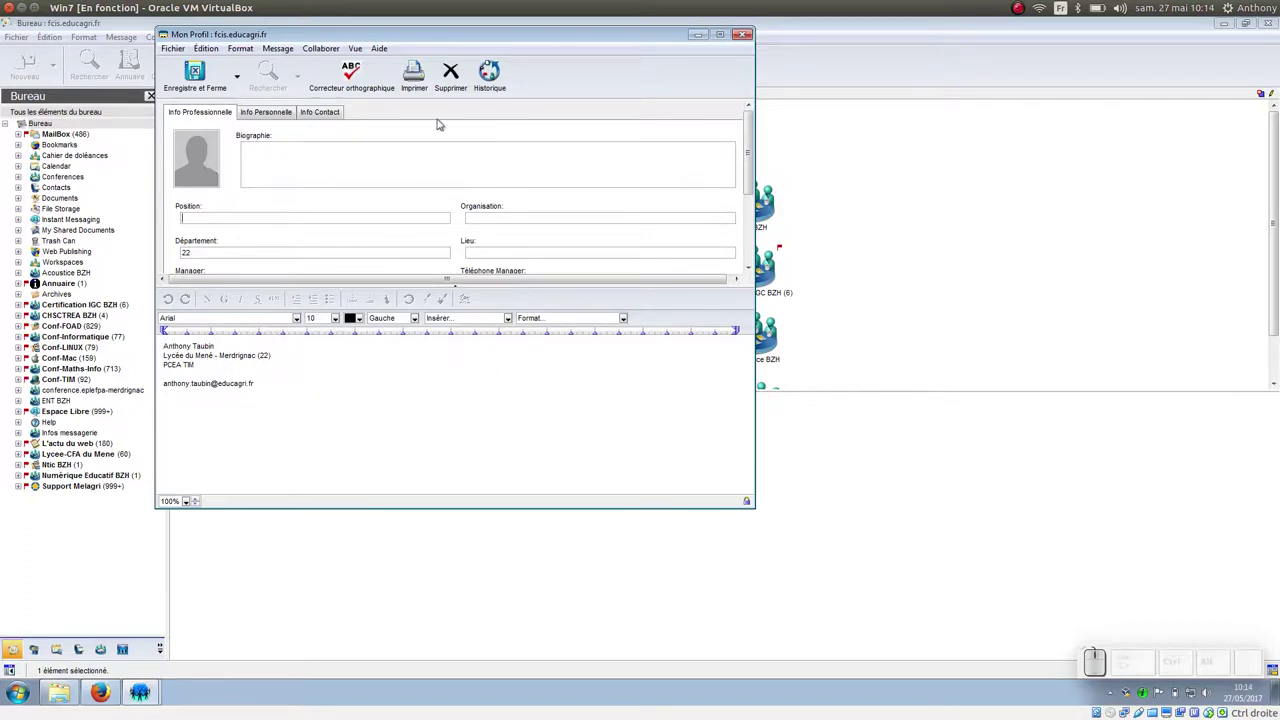
pyautogui.click(757, 38)
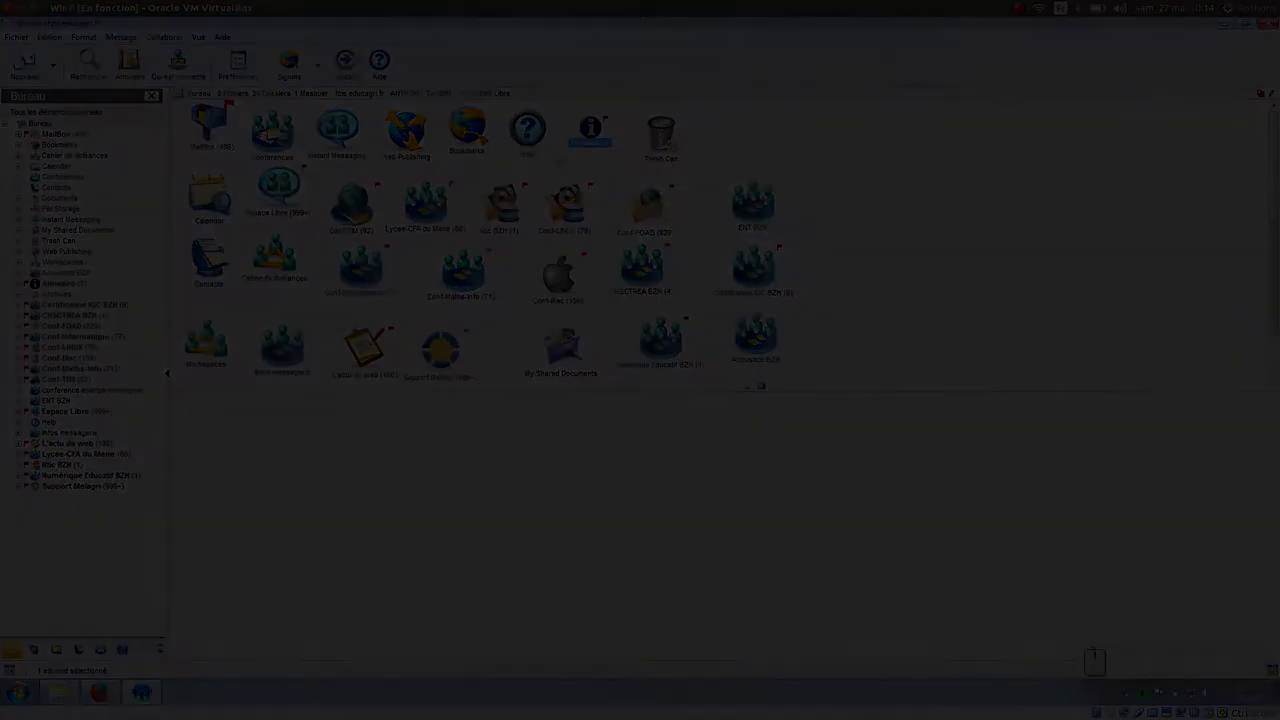